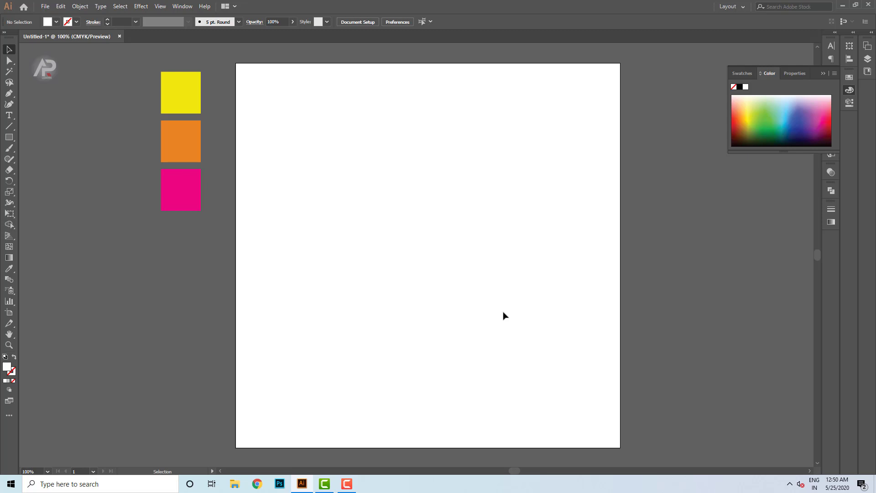
# Step: Create a text object on the artboard containing a single black letter B
pyautogui.press('Delete')
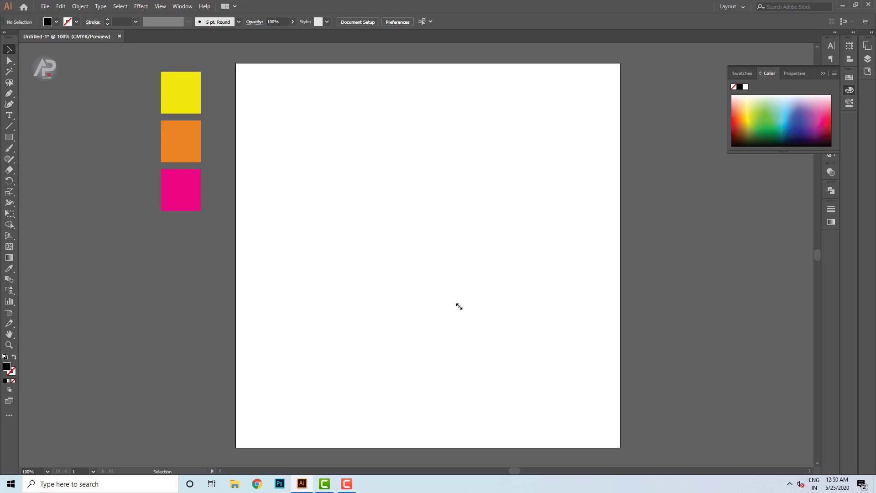
pyautogui.click(18, 118)
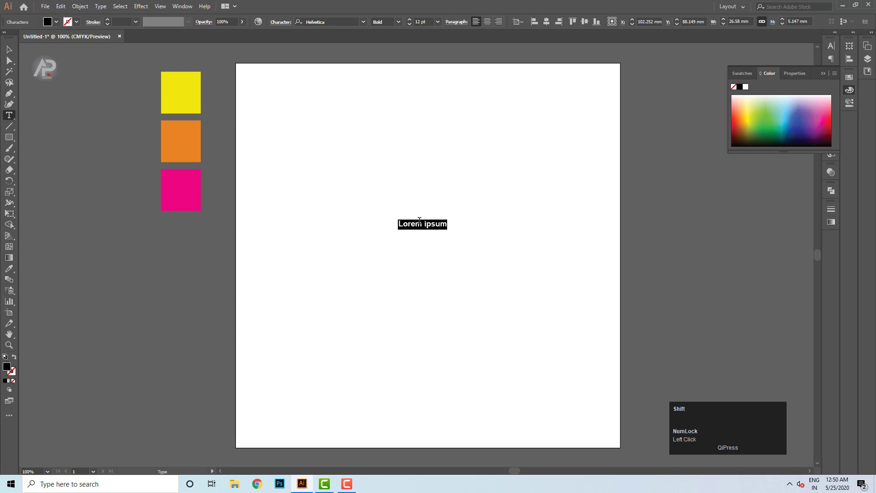
pyautogui.press('shift+b')
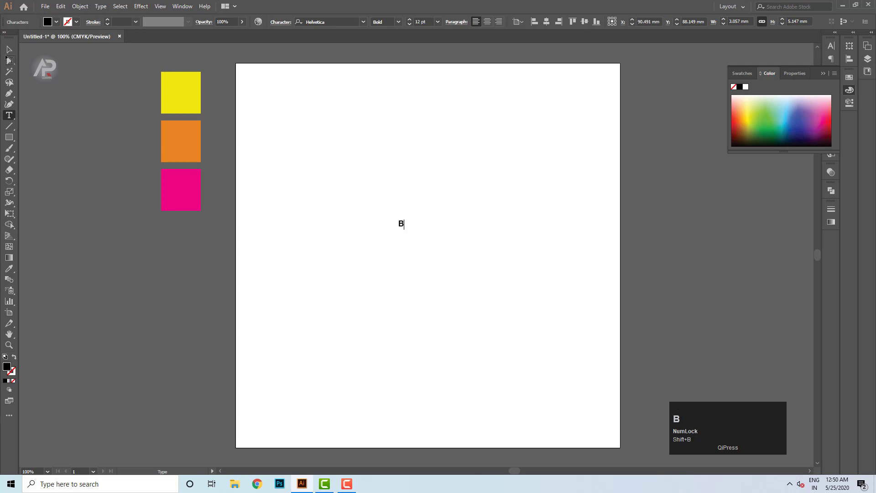
pyautogui.click(16, 52)
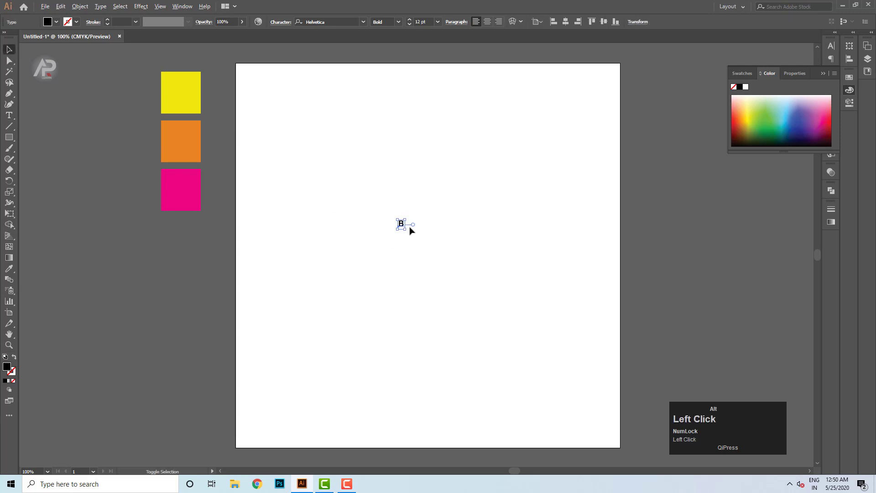
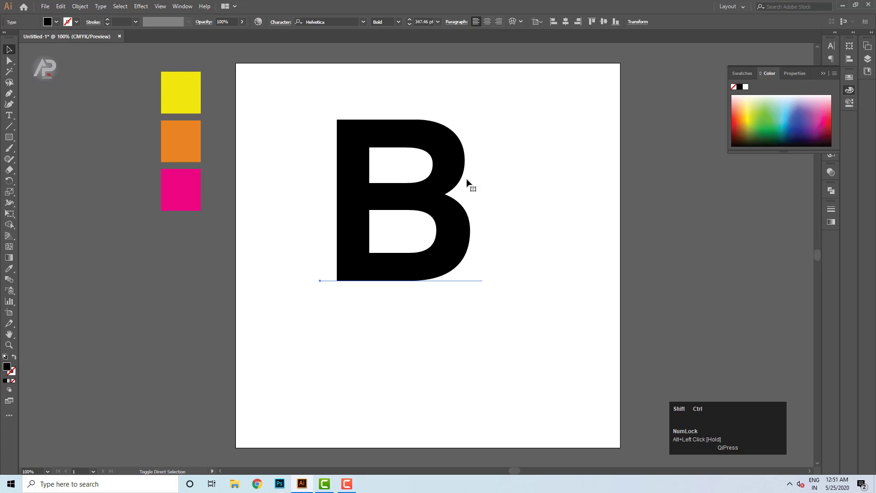
# Step: Convert the B to outlines (Ctrl+Shift+O) and align it to the artboard centre
pyautogui.press('ctrl+shift+o')
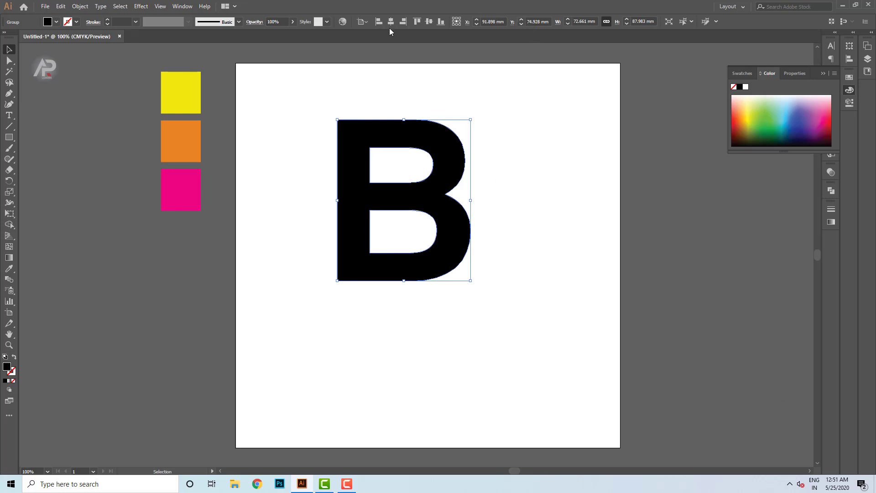
pyautogui.click(396, 29)
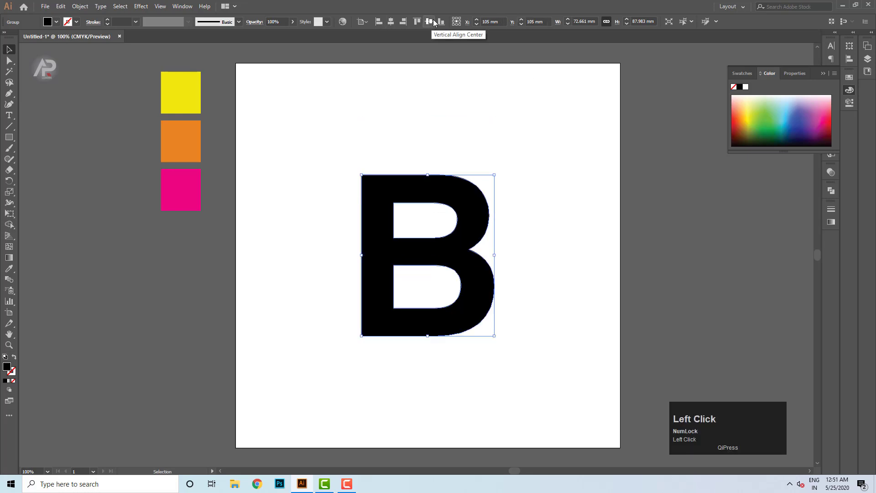
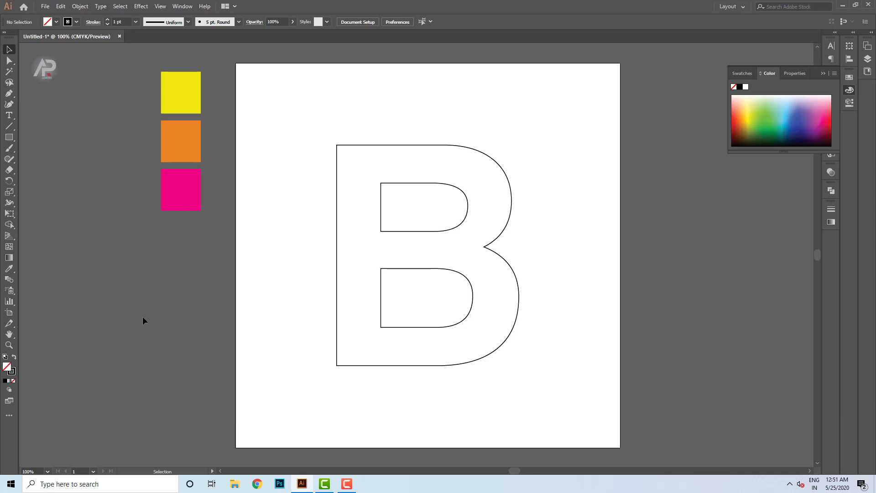
# Step: Duplicate the B into an offset stack of copies and group them together
pyautogui.moveTo(417, 328); pyautogui.dragTo(448, 317)
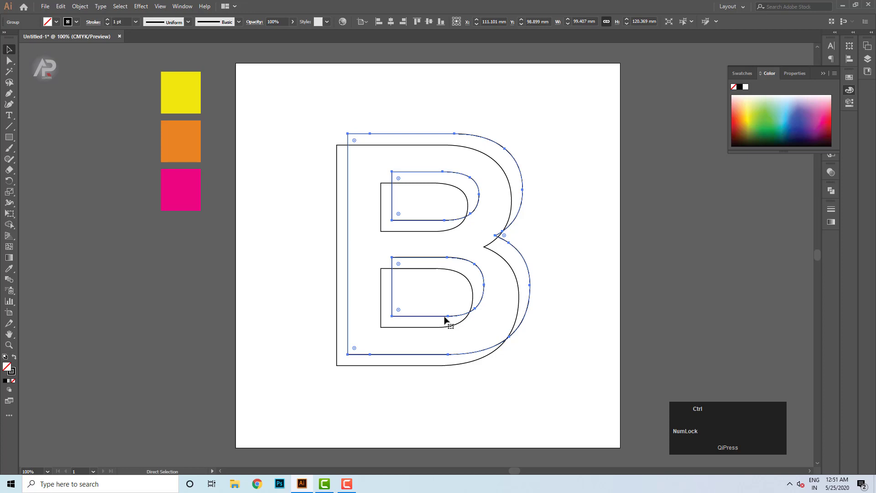
pyautogui.press('ctrl+d')
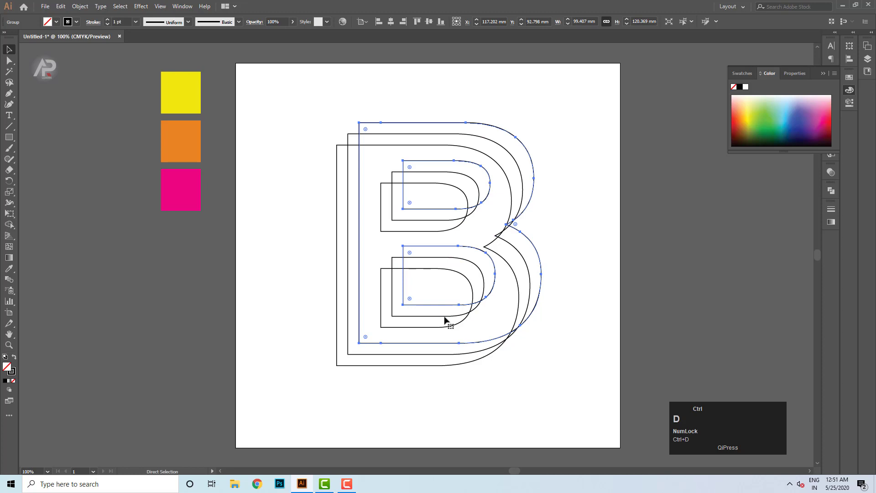
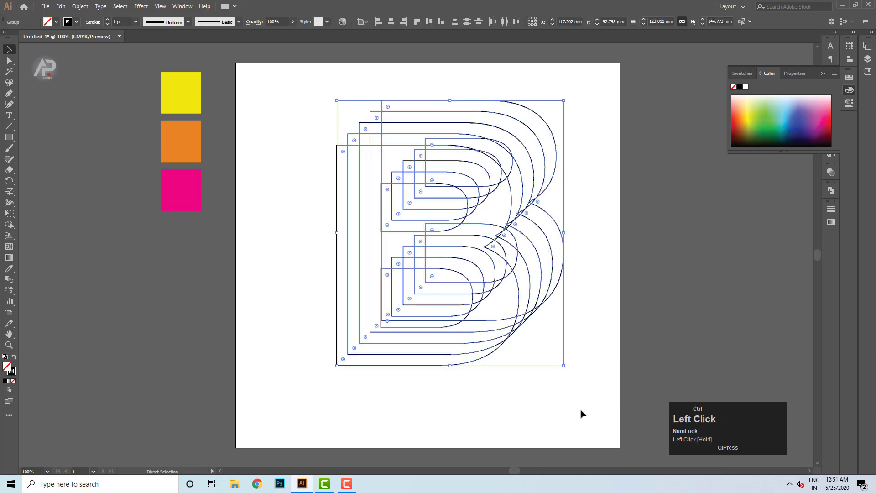
pyautogui.press('ctrl+g')
pyautogui.click(397, 29)
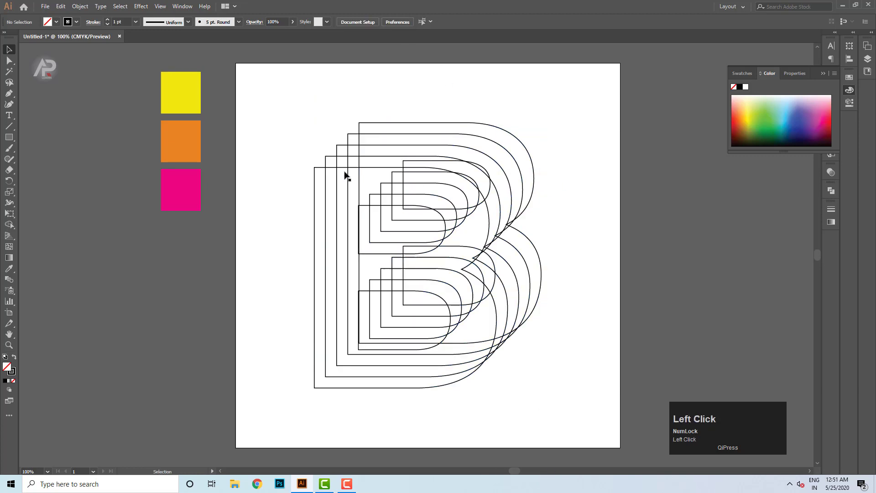
# Step: Inside the isolated group, give the first B a yellow outline and sample orange onto the second
pyautogui.rightClick(324, 168)
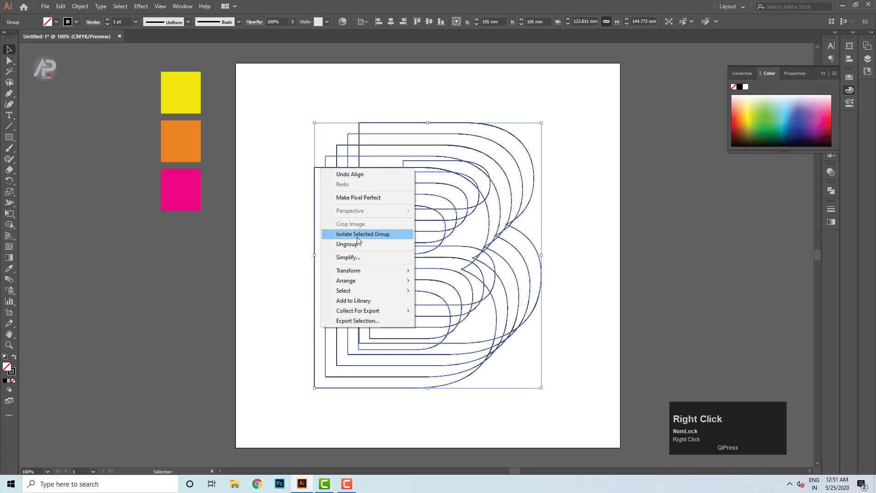
pyautogui.click(361, 245)
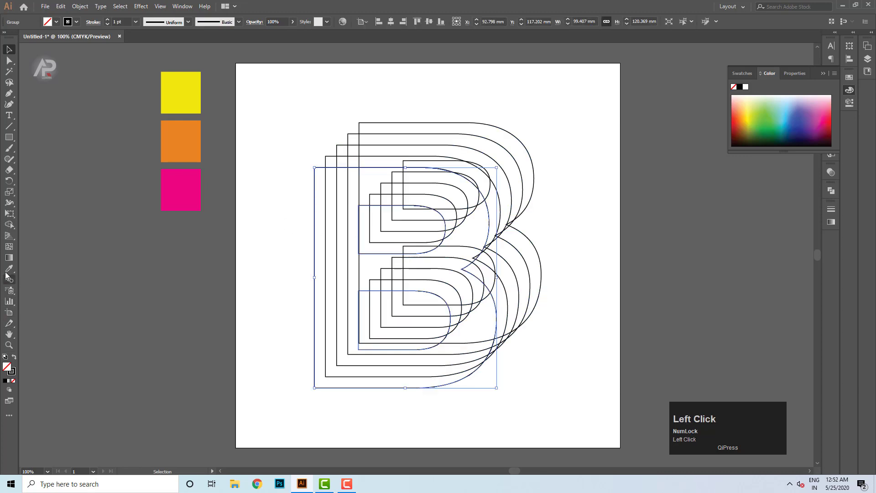
pyautogui.click(10, 273)
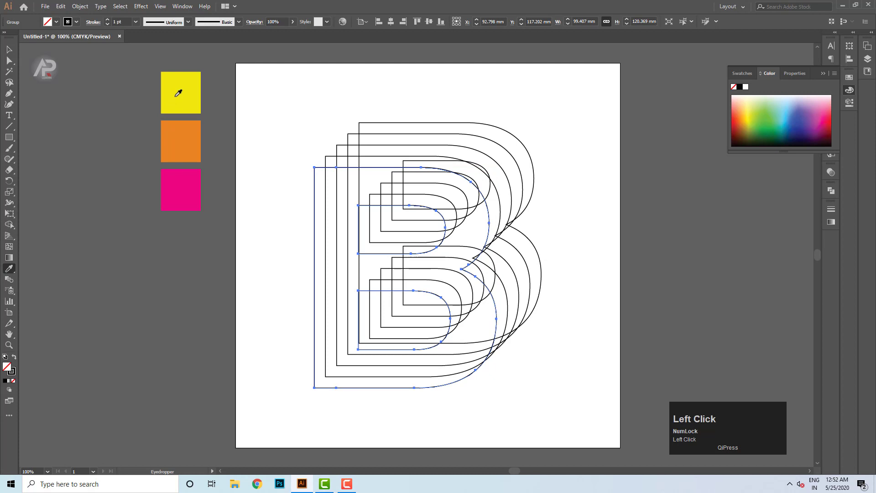
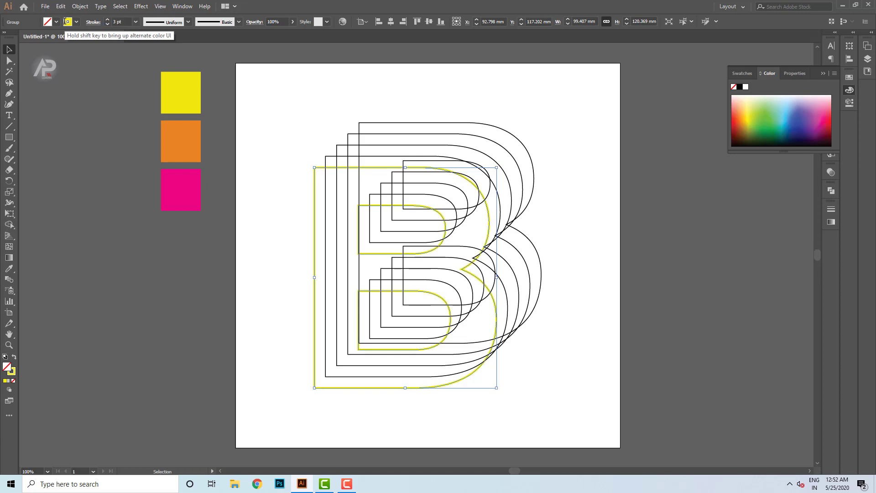
pyautogui.click(275, 174)
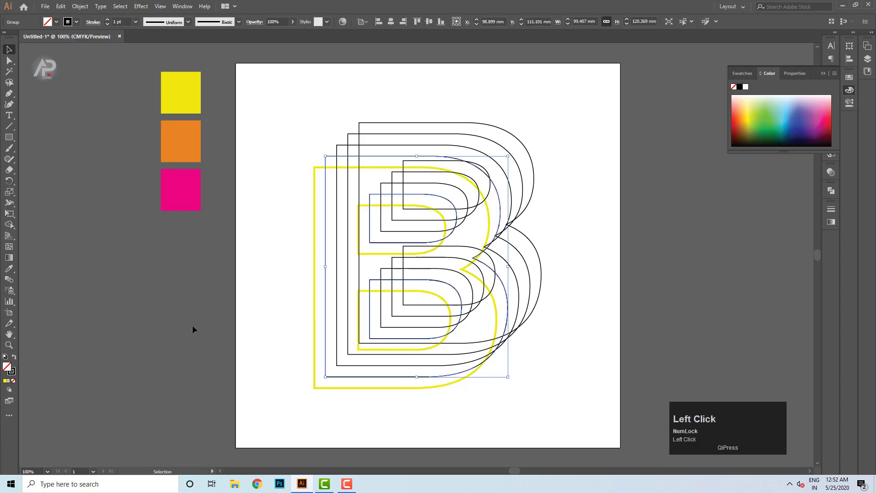
pyautogui.click(12, 270)
# Step: Make the second B solid orange and fill the third B with solid yellow
pyautogui.press('v')
pyautogui.click(291, 126)
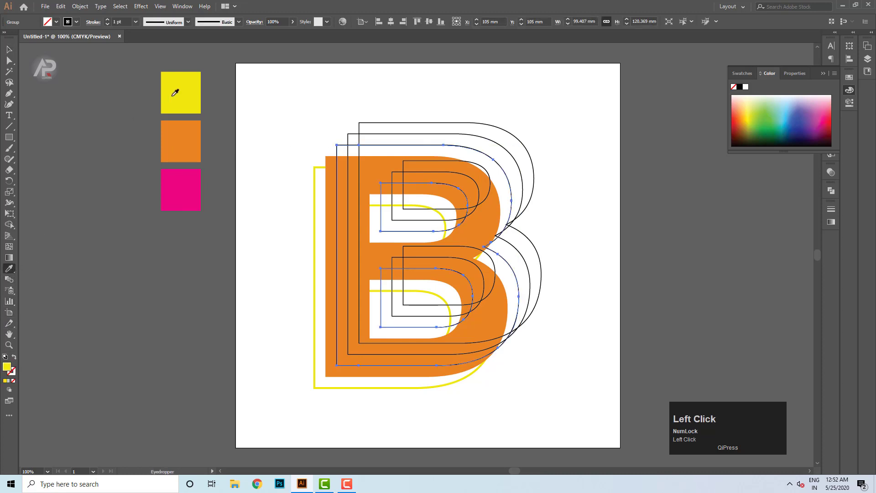
pyautogui.press('v')
pyautogui.click(277, 172)
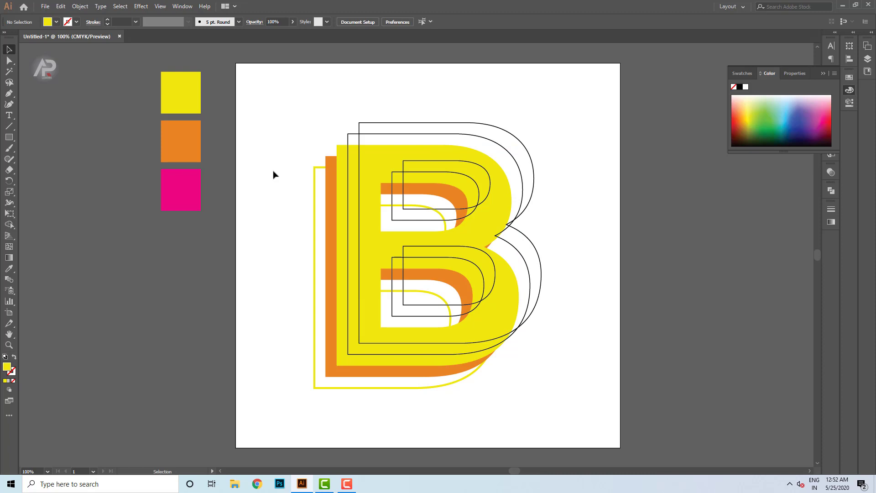
# Step: Give the diagonal line beside the artboard a pink stroke sampled from the pink swatch
pyautogui.scroll(-3)
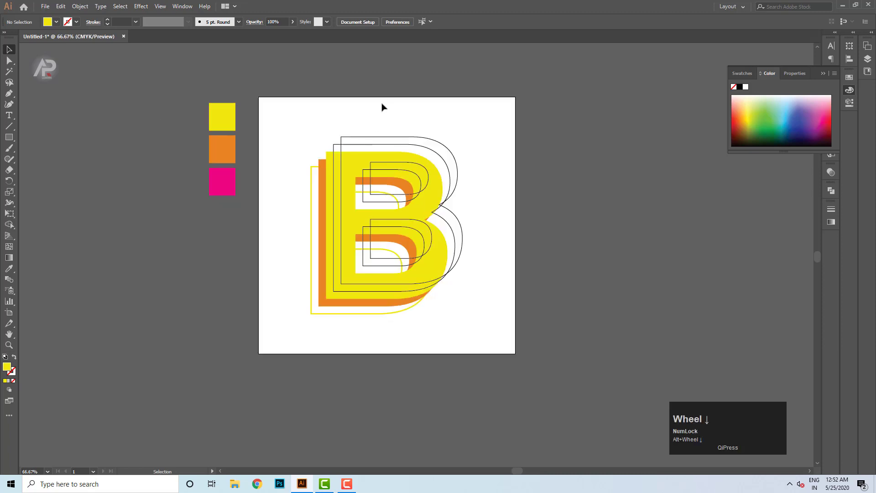
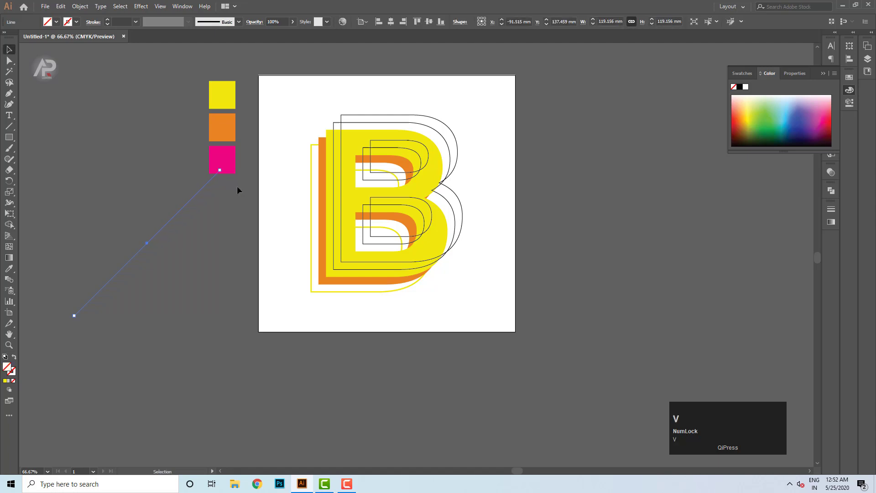
pyautogui.press('i')
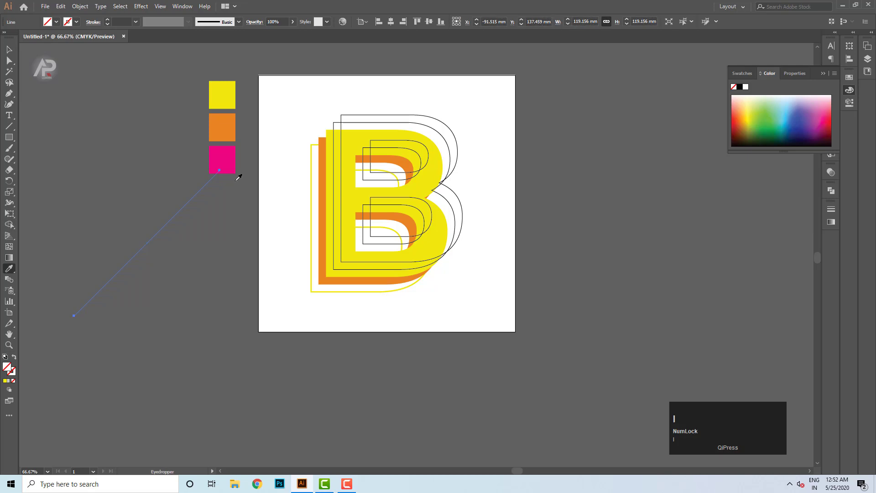
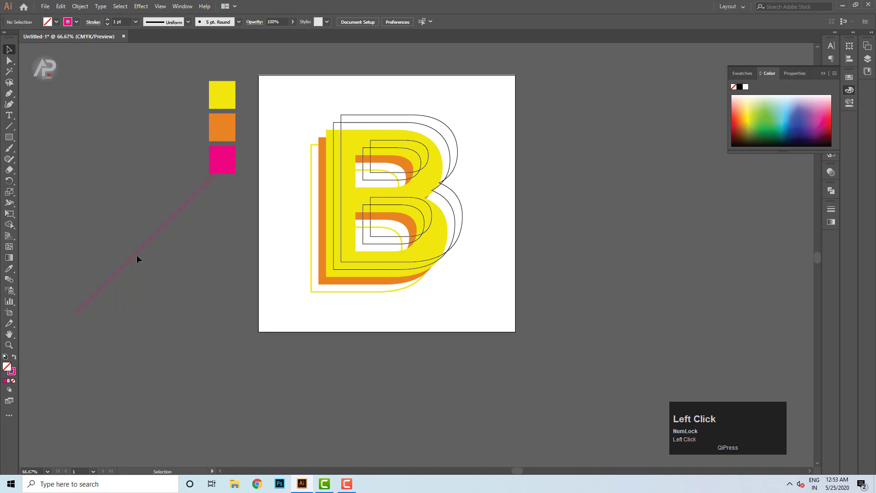
pyautogui.scroll(3)
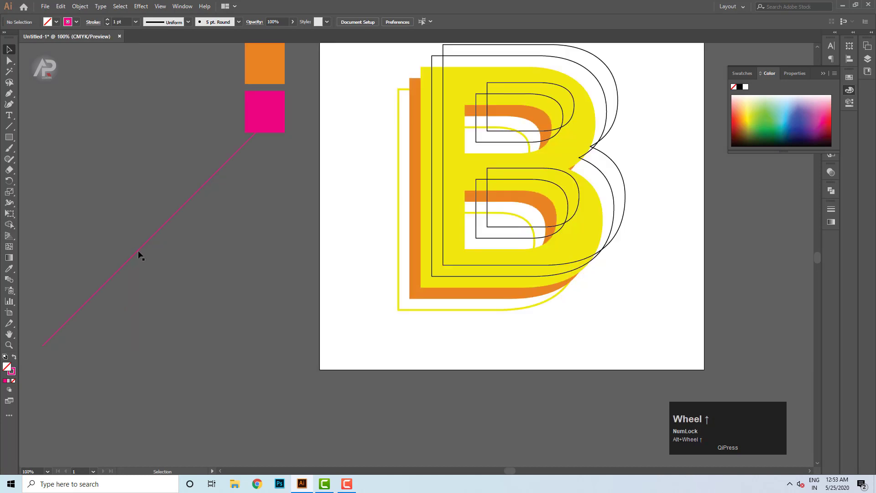
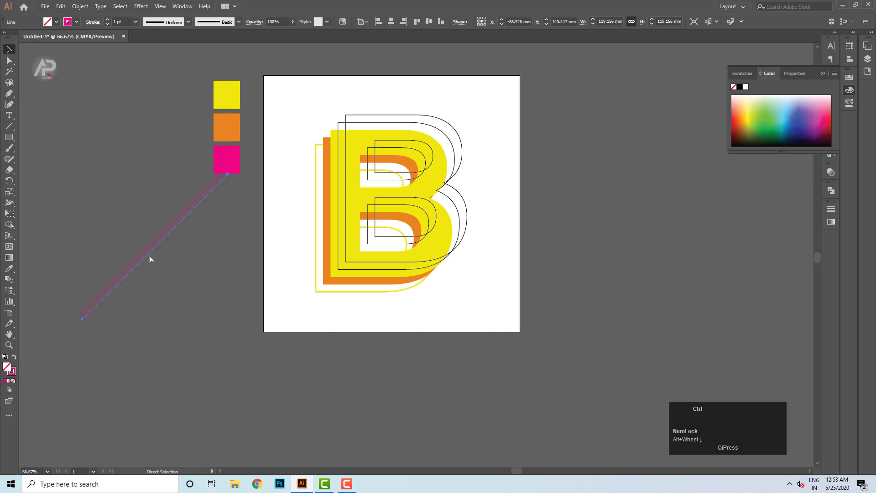
# Step: Repeat the line copy with Ctrl+D to build a band of parallel pink lines
pyautogui.press('ctrl+d')
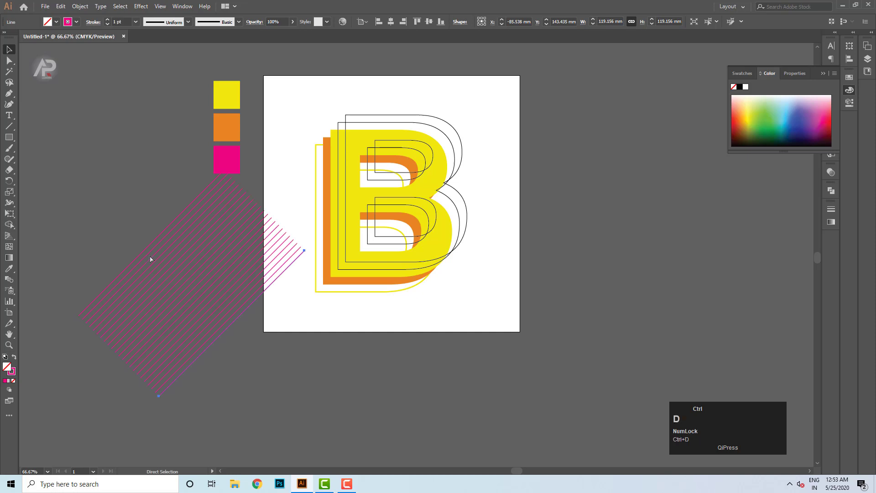
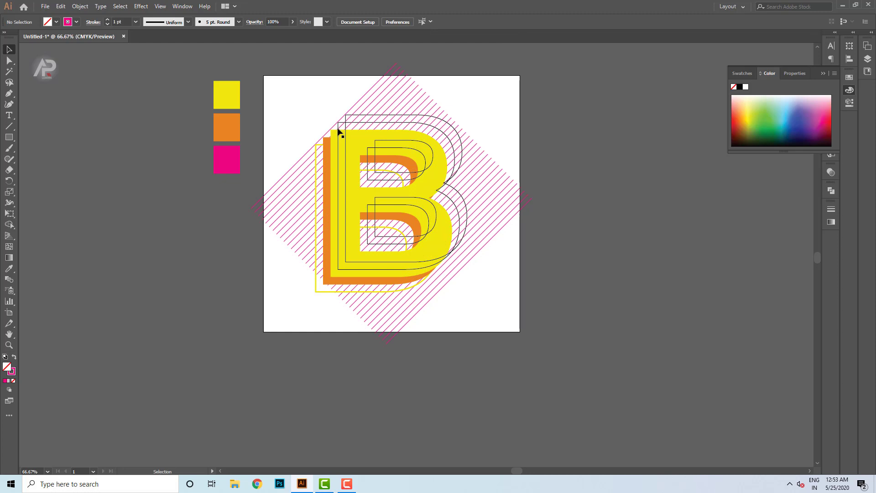
# Step: Send the rectangle behind the B, delete it inside the clip group and paste the hatch in front
pyautogui.click(376, 101)
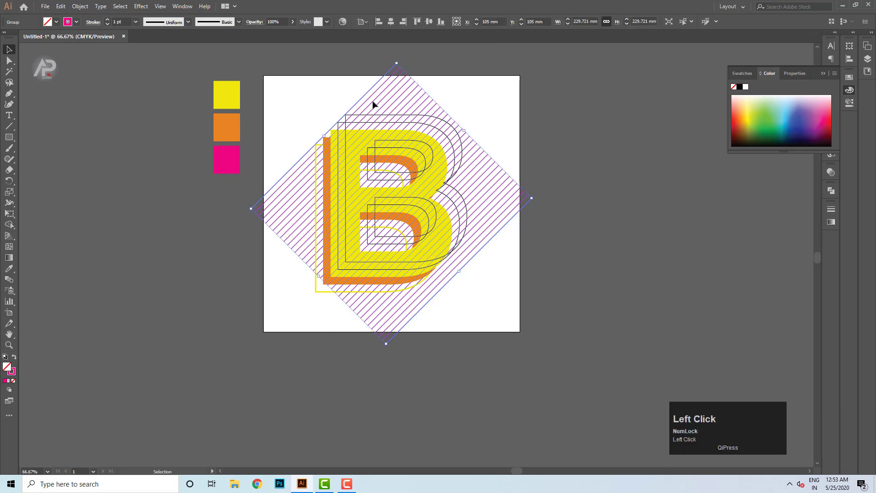
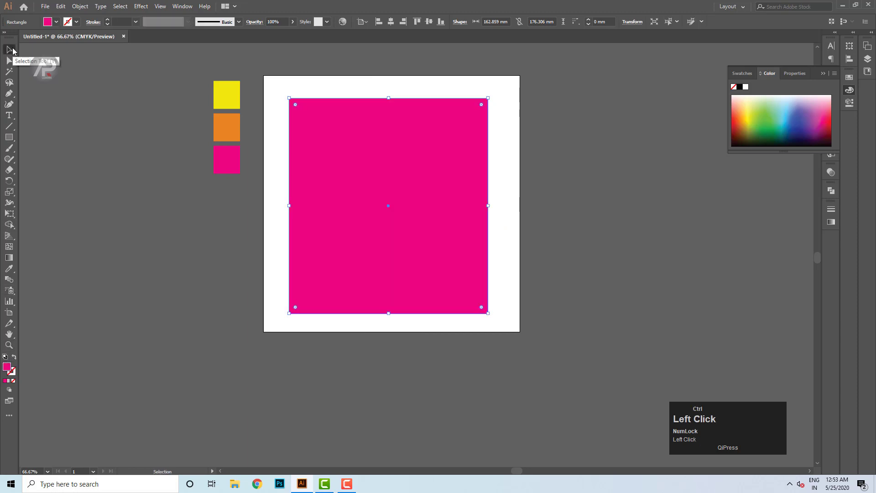
pyautogui.press('ctrl+shift+[')
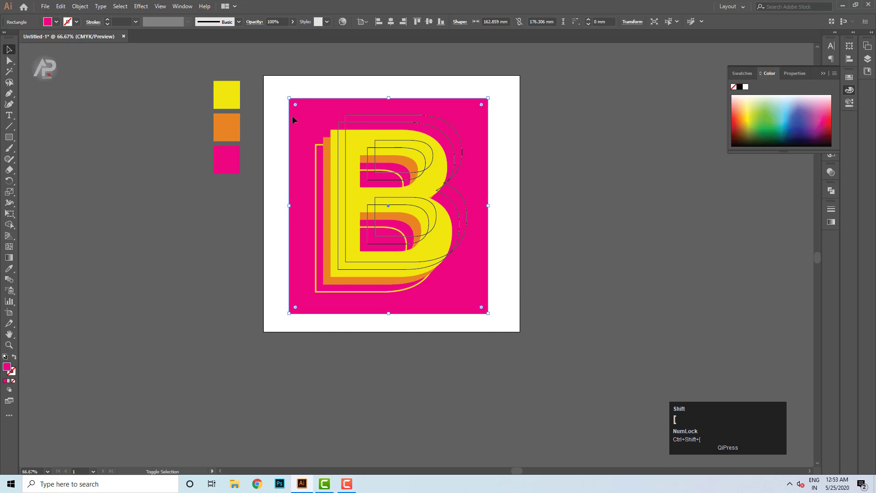
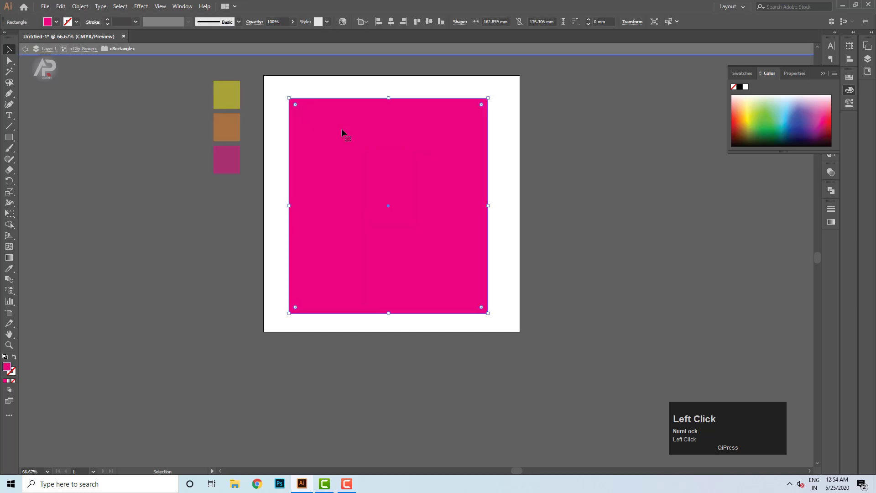
pyautogui.press('Delete')
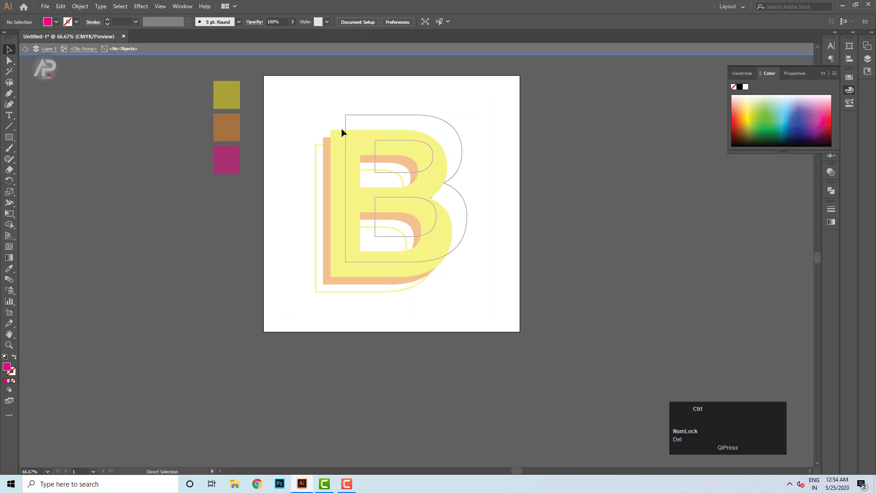
pyautogui.press('ctrl+f')
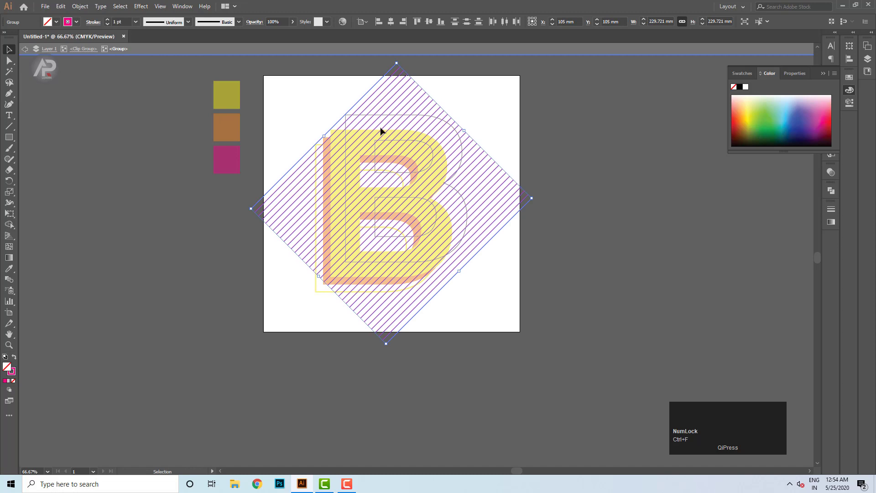
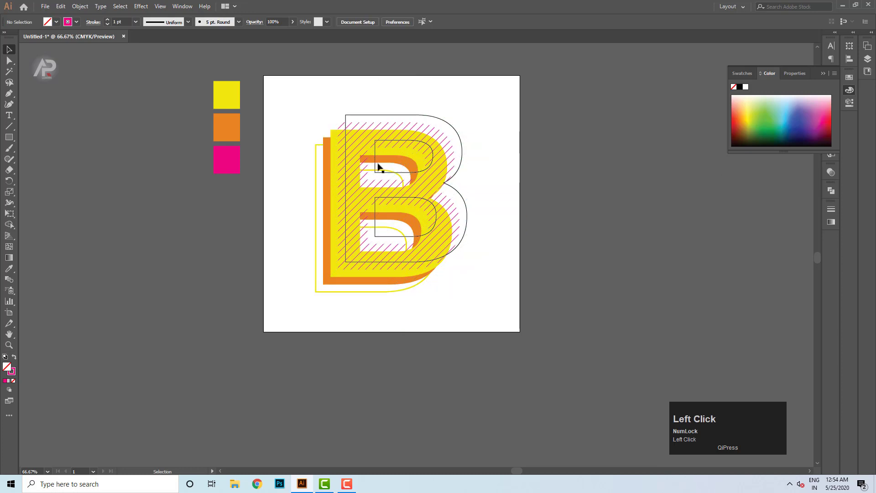
# Step: Bring up the Ellipse size dialog for a new shape below the artboard
pyautogui.scroll(-3)
pyautogui.scroll(3)
pyautogui.scroll(-3)
pyautogui.scroll(-3)
pyautogui.rightClick(10, 139)
pyautogui.click(51, 165)
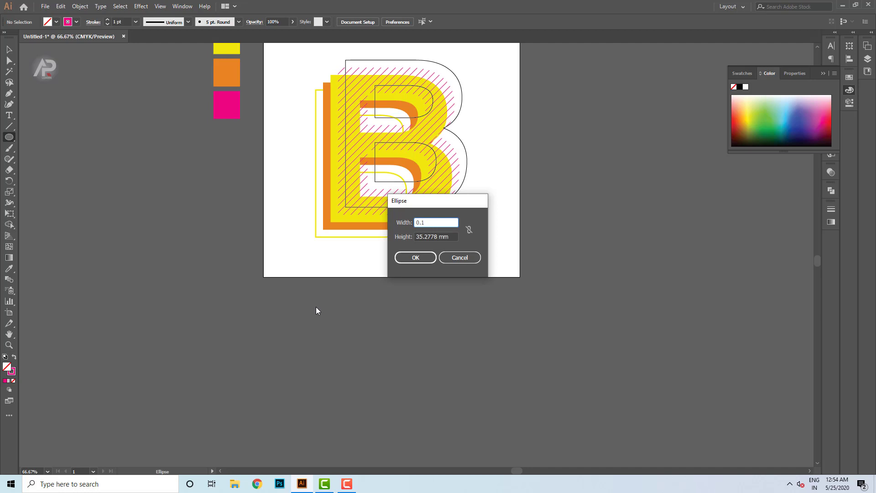
# Step: Enter 1 mm width and 1 mm height and create the tiny circle
pyautogui.write('cm')
pyautogui.press('Tab')
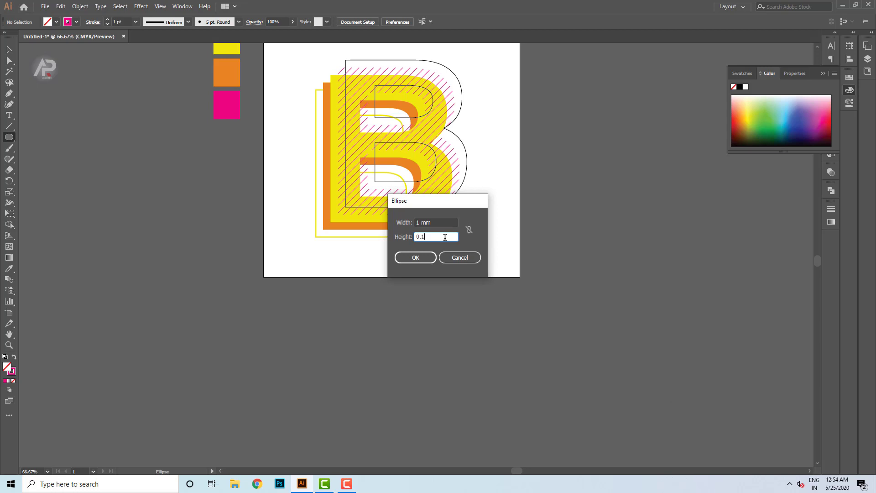
pyautogui.write('co')
pyautogui.press('BackSpace')
pyautogui.press('m')
pyautogui.press('Return')
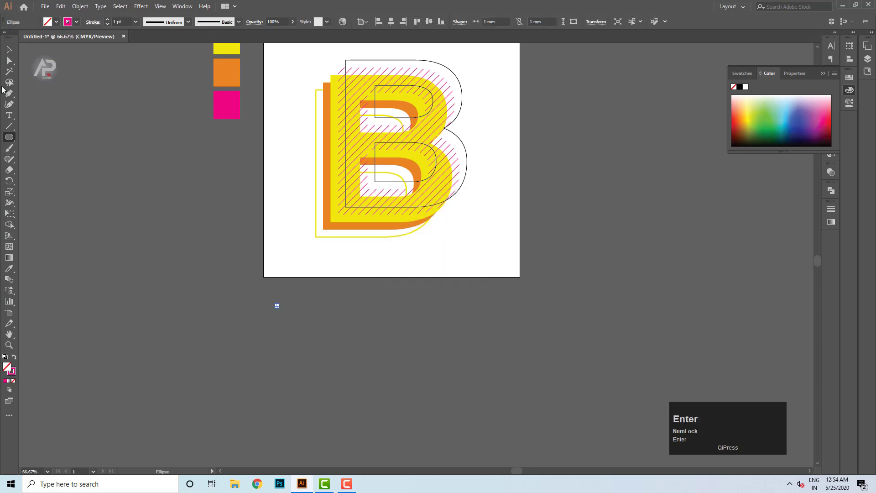
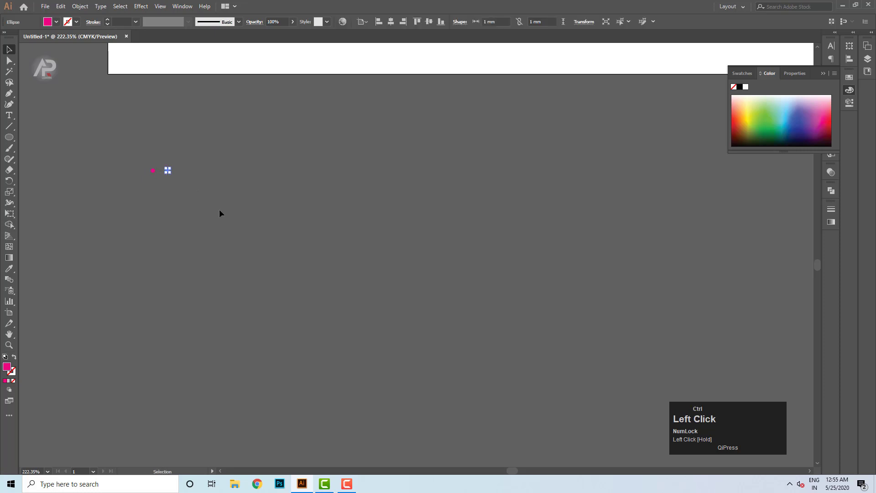
# Step: Repeat dot copies into a row, then repeat row copies into a square grid of pink dots
pyautogui.press('ctrl+d')
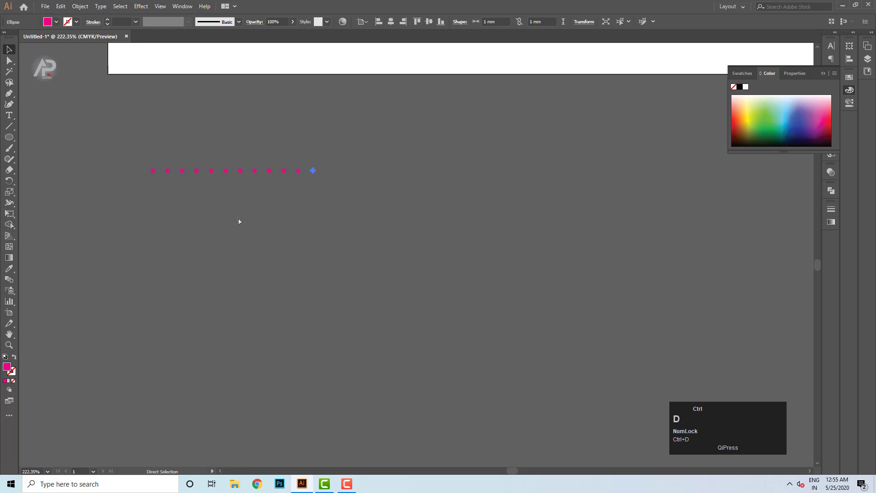
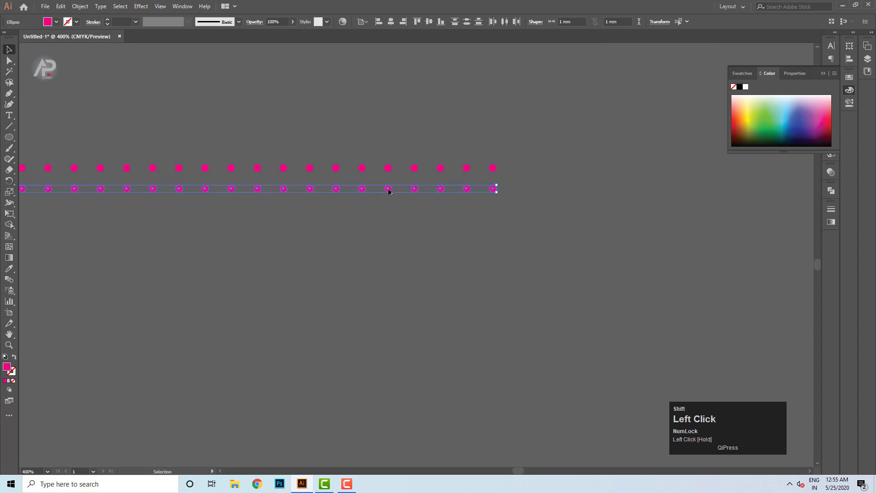
pyautogui.scroll(-3)
pyautogui.press('ctrl+d')
pyautogui.press('ctrl+d')
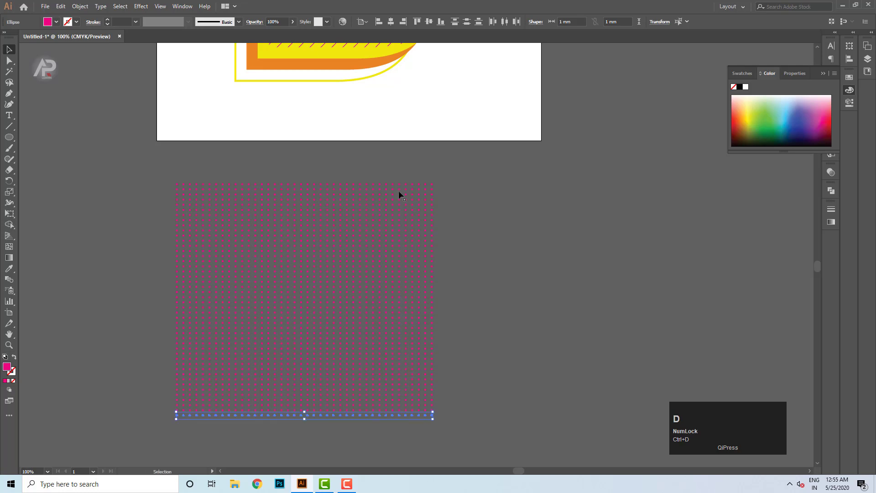
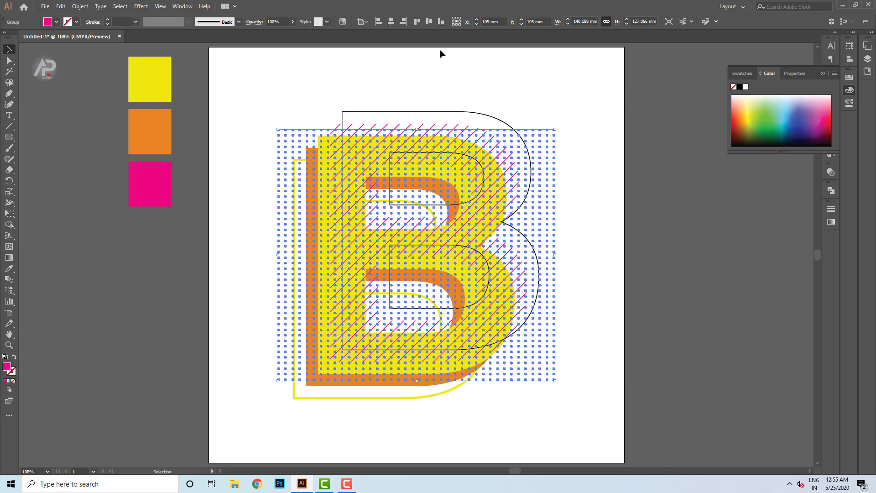
# Step: Drag the dot grid up over the B and nudge it into position with arrow keys
pyautogui.click(586, 112)
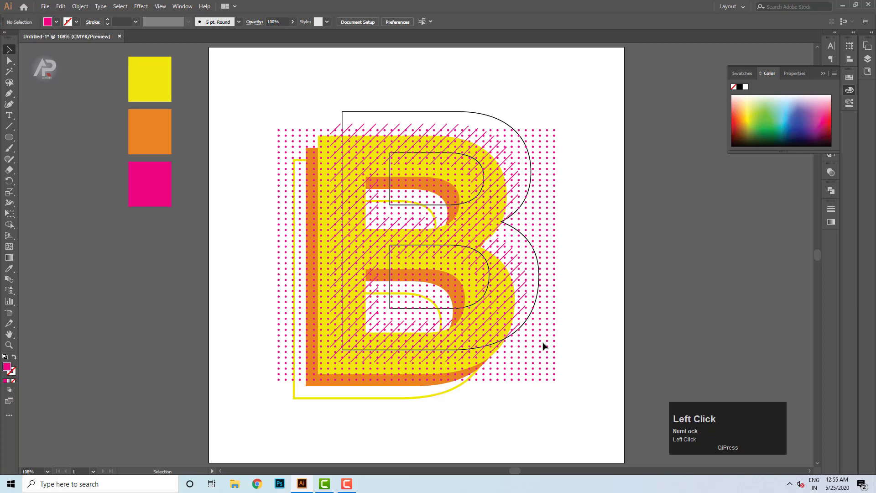
pyautogui.moveTo(544, 342); pyautogui.dragTo(559, 329)
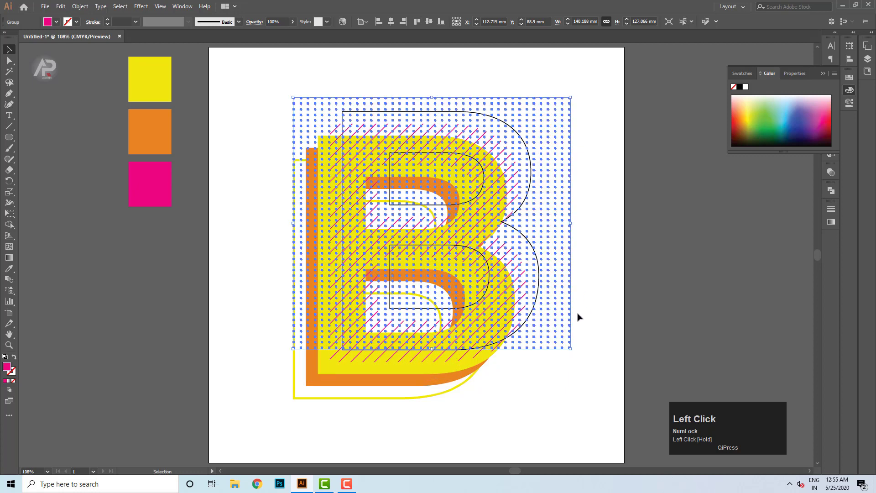
pyautogui.click(559, 329)
pyautogui.press('Down')
pyautogui.press('shift+Up')
pyautogui.press('Down')
# Step: Cut the dot grid off the artwork with Ctrl+X, leaving the hatched B
pyautogui.click(616, 238)
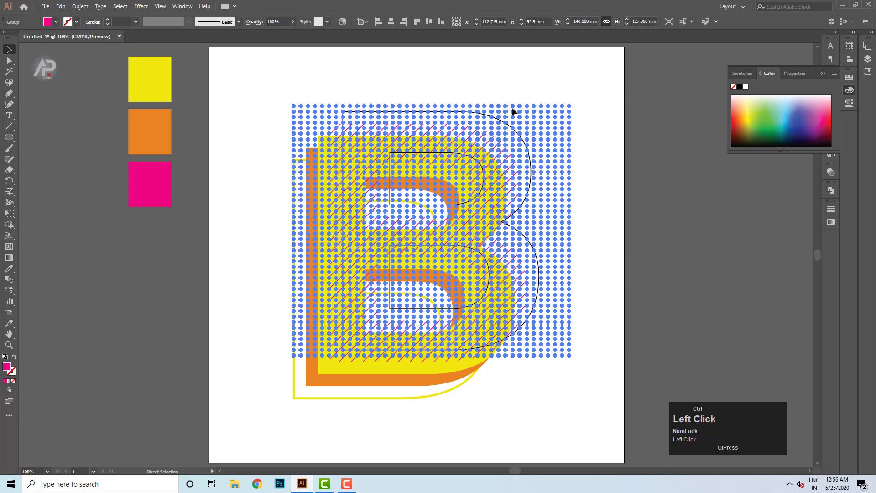
pyautogui.press('ctrl+x')
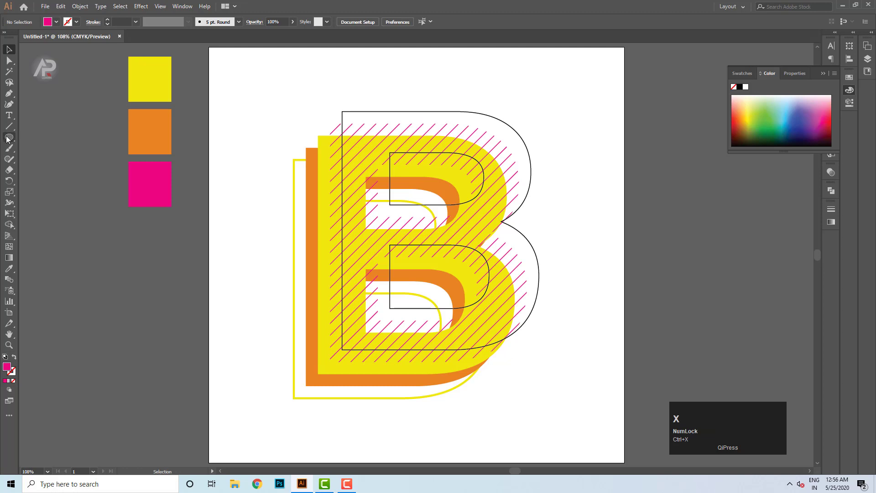
# Step: Draw a pink filler rectangle over the large B and send it behind the letter
pyautogui.rightClick(11, 140)
pyautogui.moveTo(47, 139); pyautogui.dragTo(13, 52)
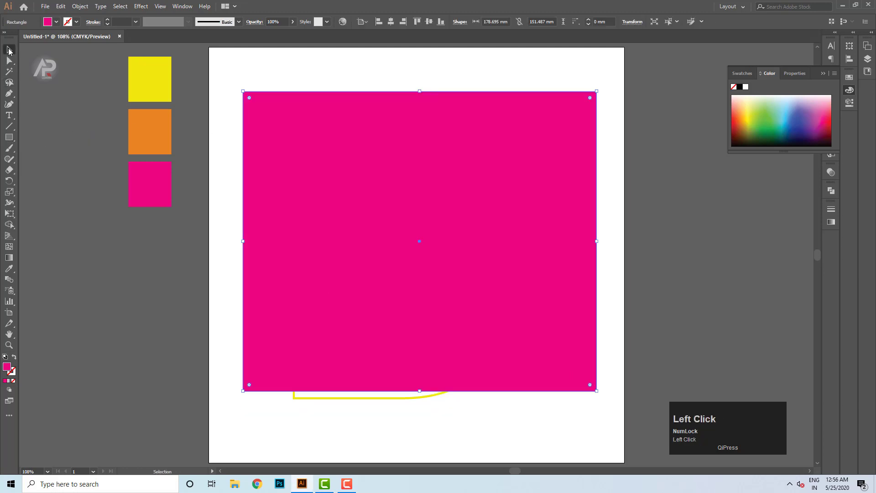
pyautogui.press('[')
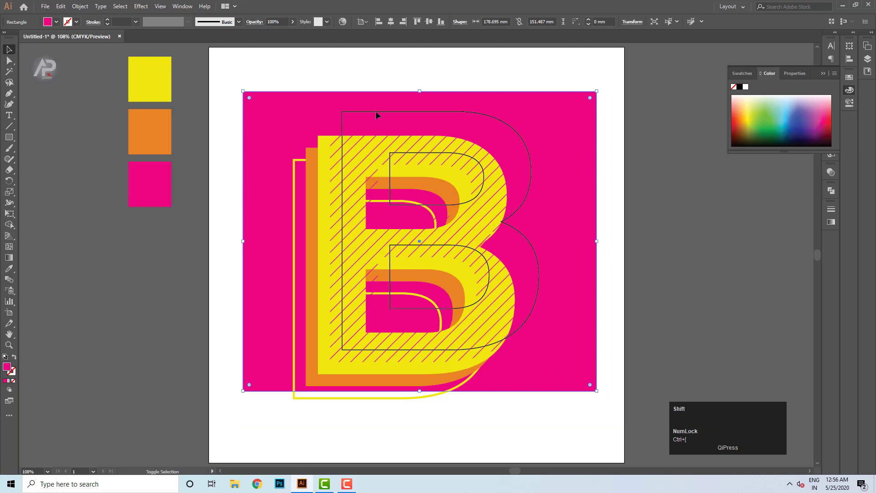
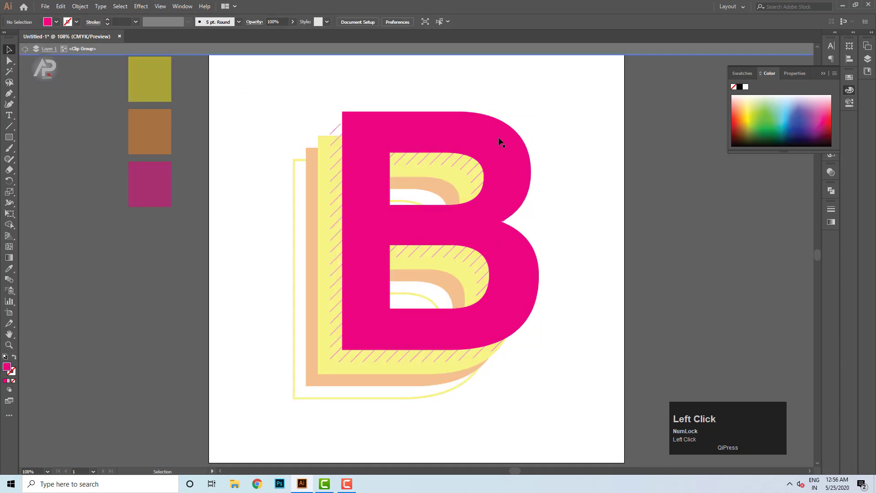
# Step: Make the B a clipping mask, remove the filler, paste the dot grid inside and exit isolation
pyautogui.press('Delete')
pyautogui.press('ctrl+f')
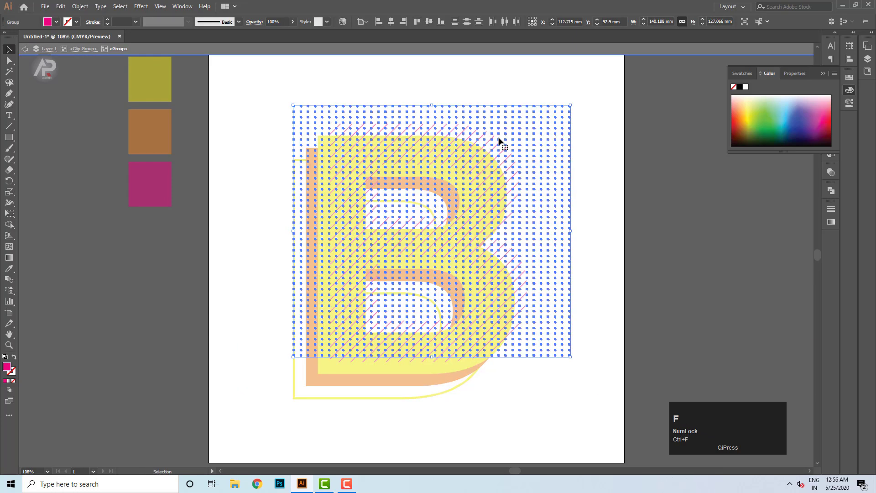
pyautogui.press('Escape')
pyautogui.click(619, 165)
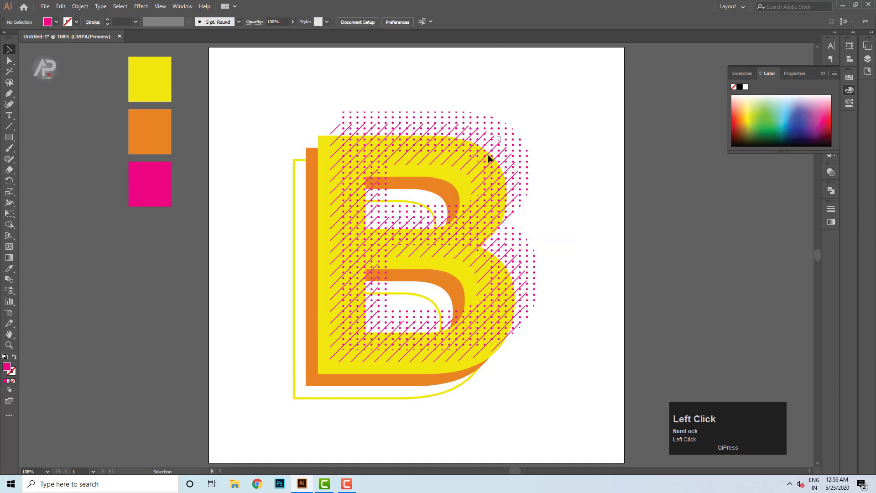
pyautogui.scroll(-3)
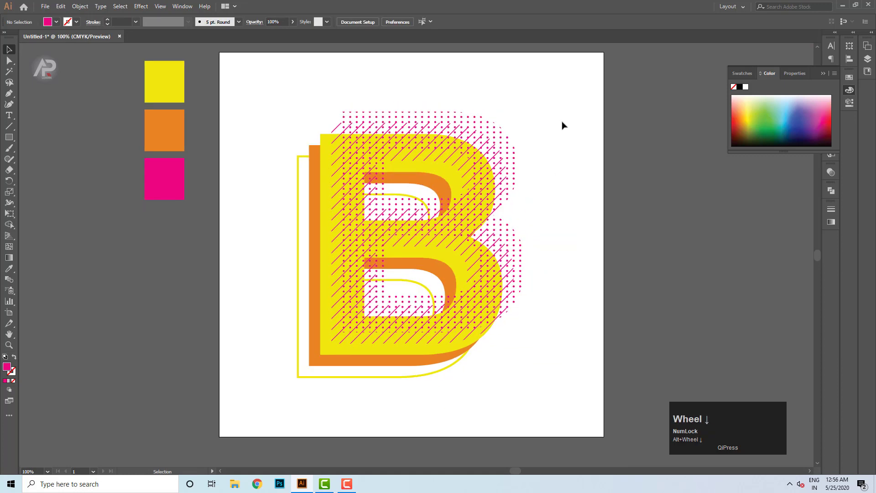
pyautogui.moveTo(572, 120); pyautogui.dragTo(608, 419)
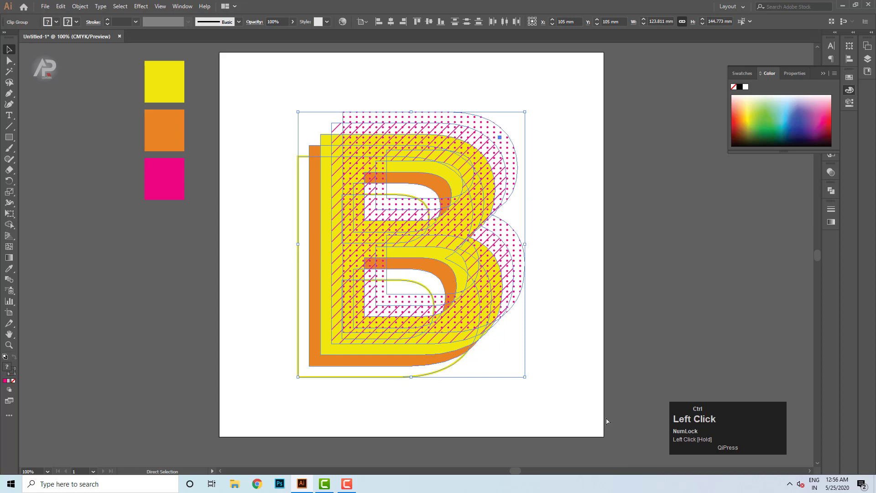
pyautogui.press('ctrl+g')
pyautogui.click(394, 25)
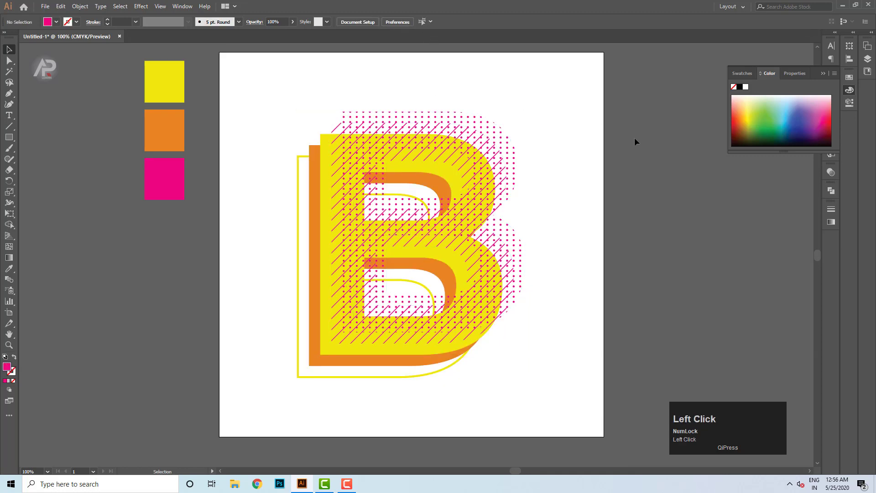